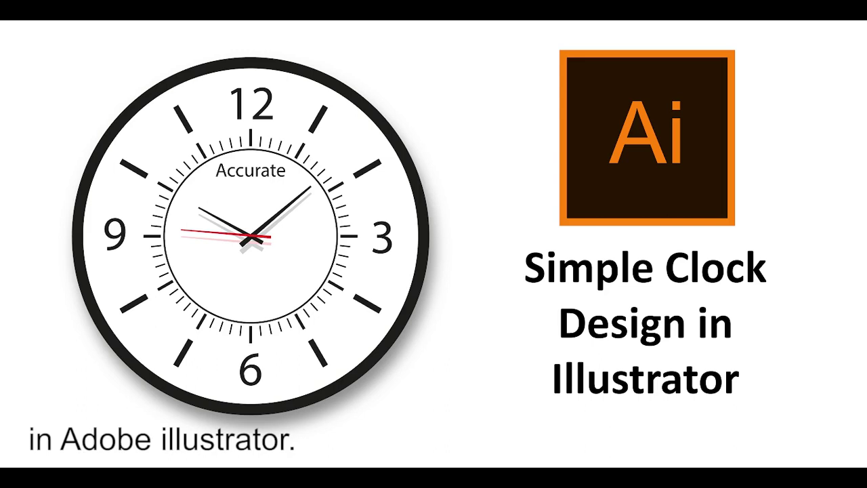
- Prepare a horizontal guide across the middle of the blank artboard
key(F8)
- Drag a vertical guide through the centre, keep Inches as ruler units, and start locking the guides
drag(352, 70, 504, 38)
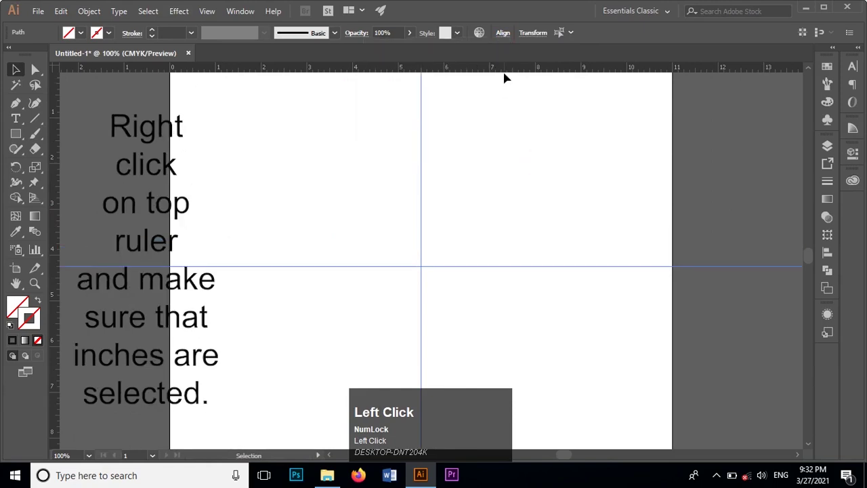
right_click(508, 75)
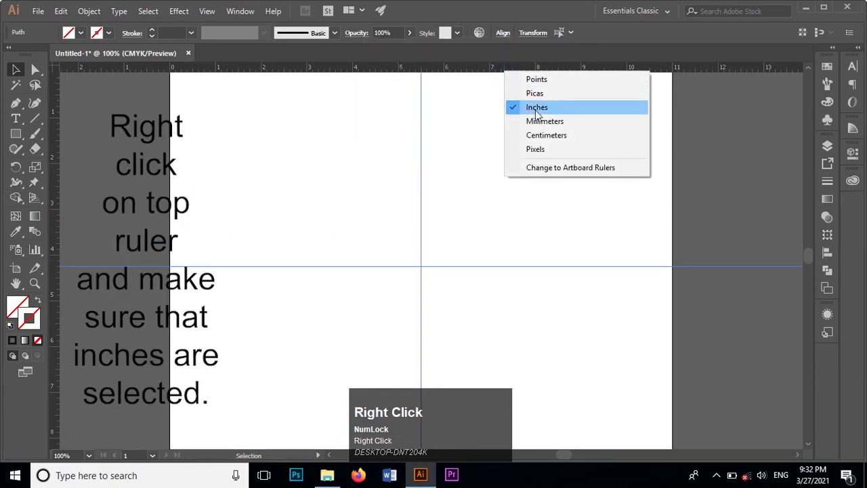
click(476, 202)
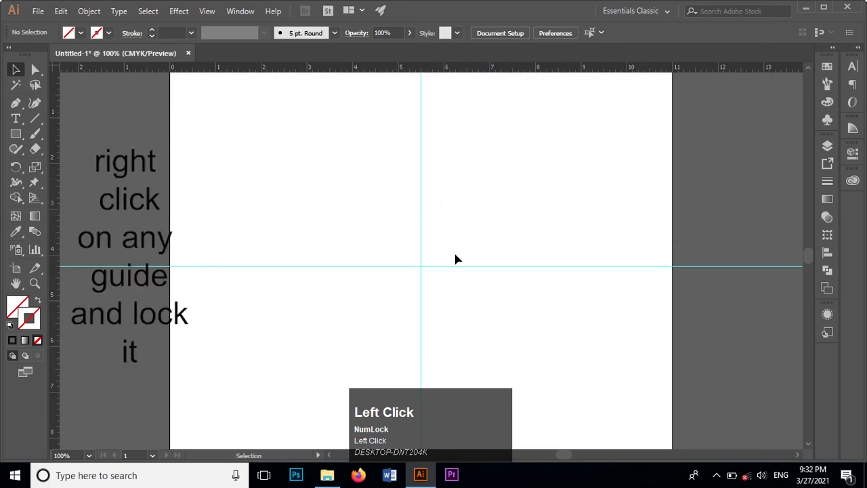
right_click(455, 272)
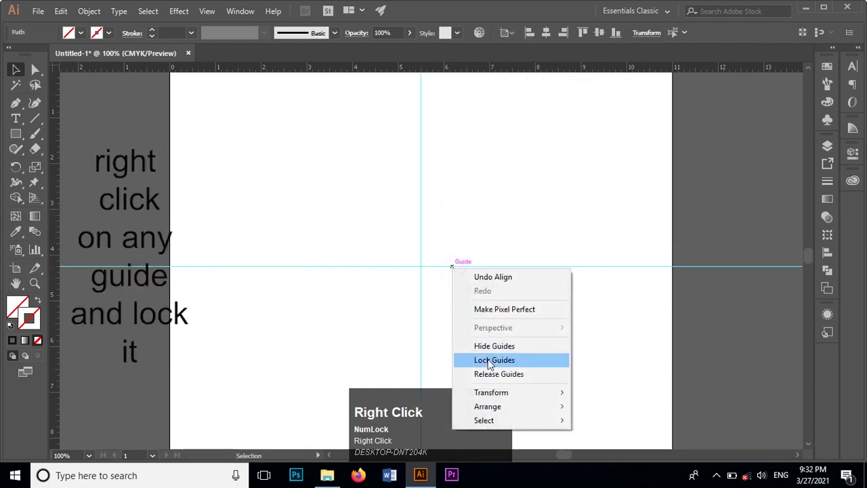
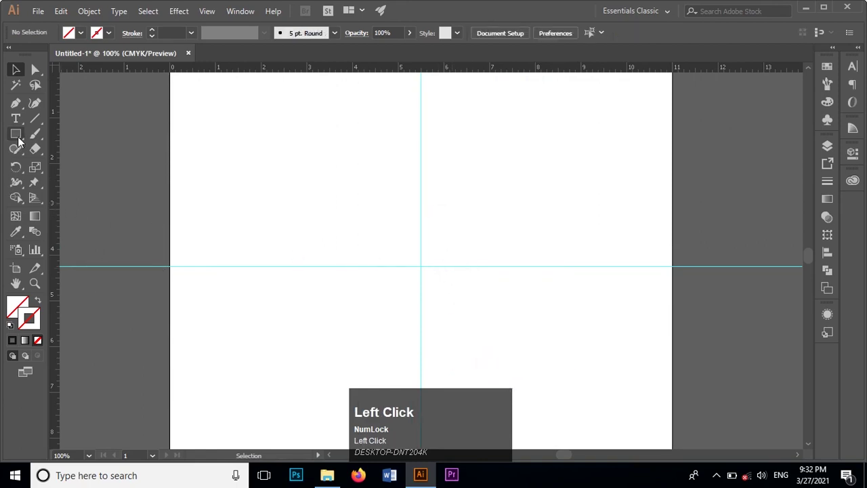
- Switch to the Ellipse Tool to draw the centred outer ring and inner circle
right_click(21, 142)
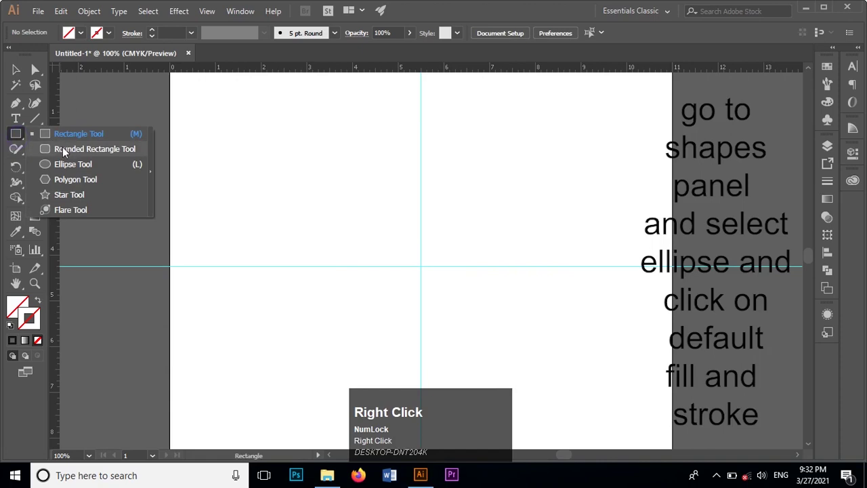
click(67, 166)
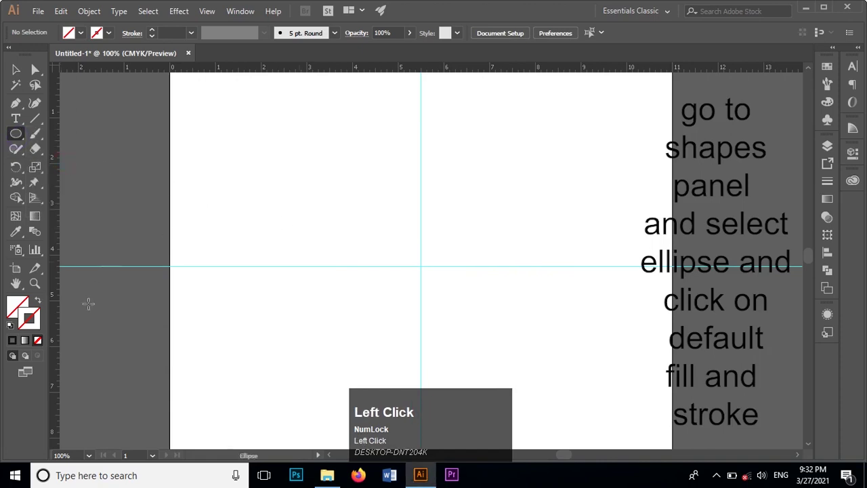
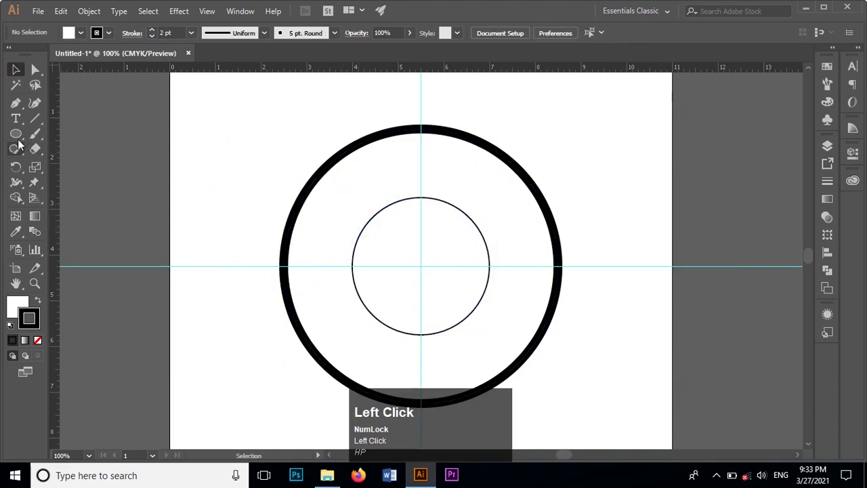
- Create a rectangle 0.1 in wide by 0.52 in tall for the hour tick
right_click(19, 140)
click(60, 144)
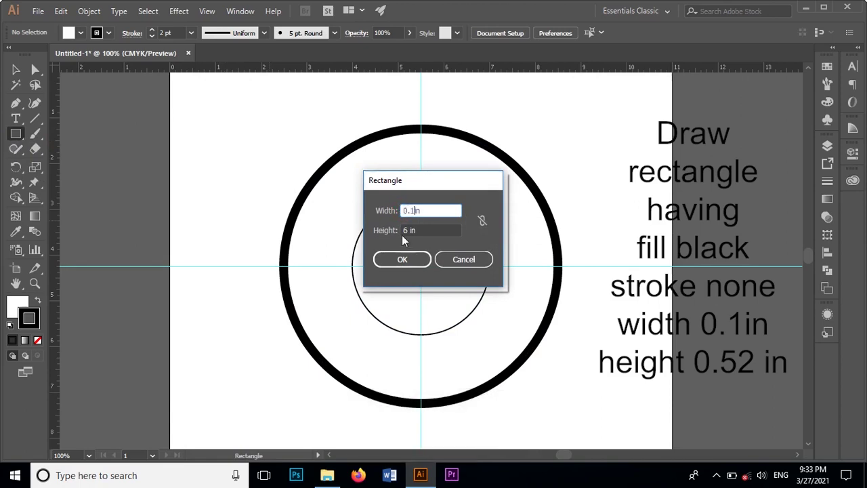
click(399, 263)
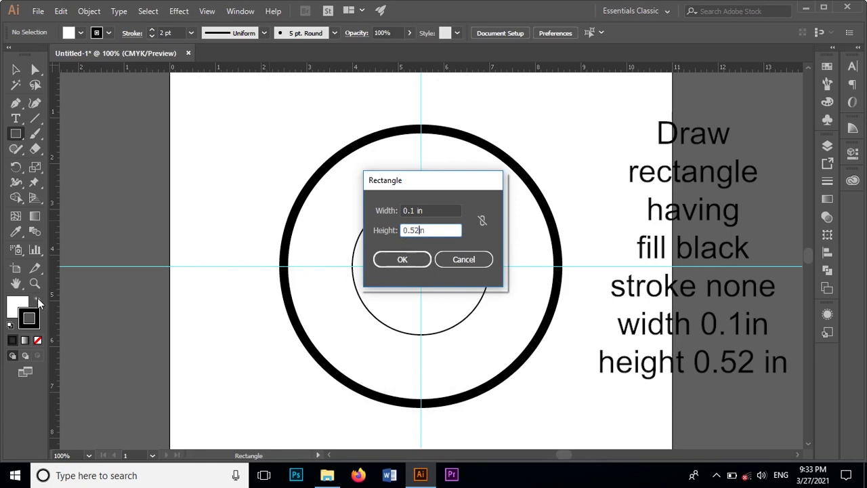
click(411, 262)
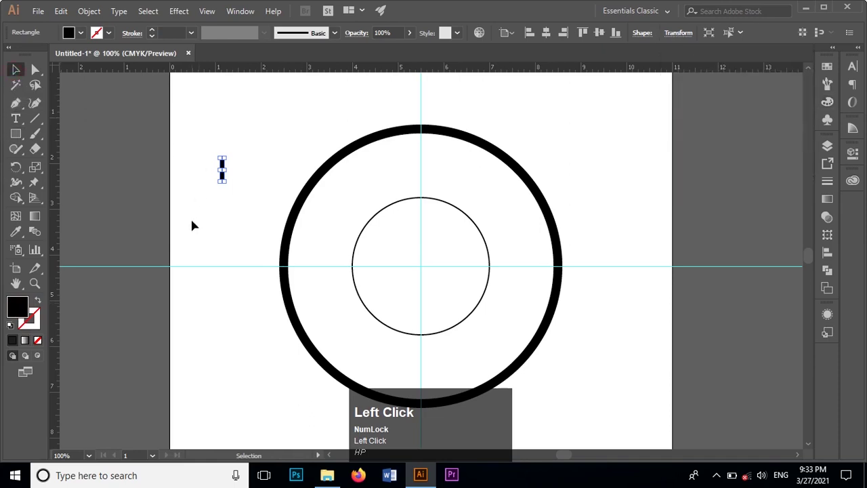
- Move the tick to the top centre of the clock, centred on the vertical guide
scroll(up, 3)
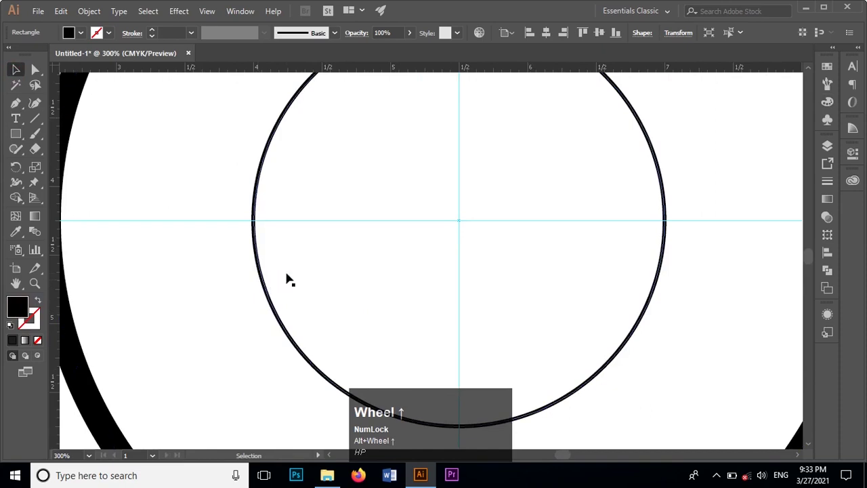
key(space)
click(263, 252)
key(space)
scroll(down, 3)
drag(172, 165, 491, 193)
scroll(up, 3)
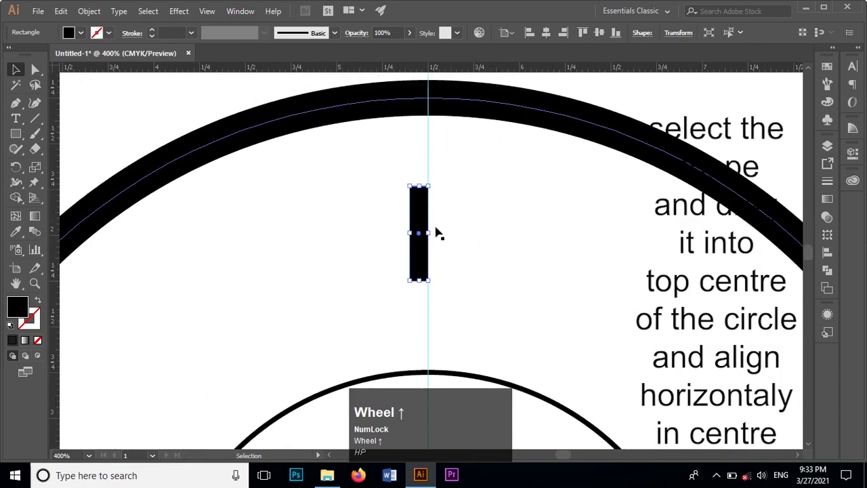
drag(423, 221, 549, 36)
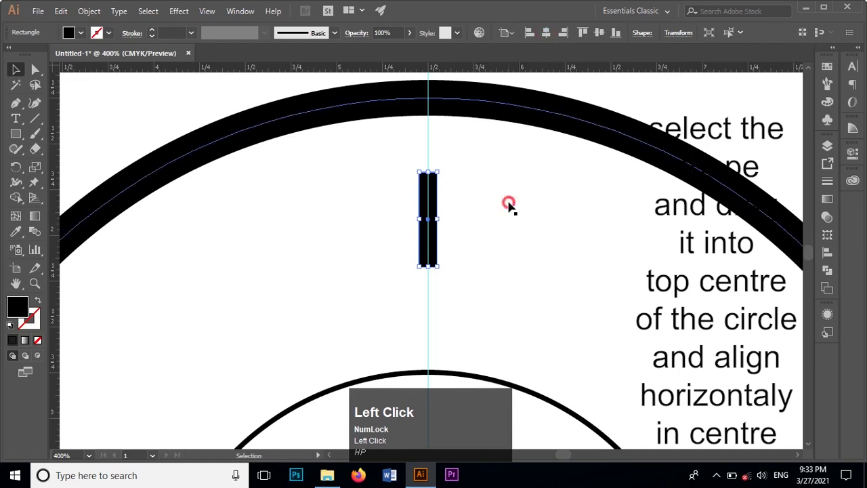
scroll(down, 3)
click(435, 173)
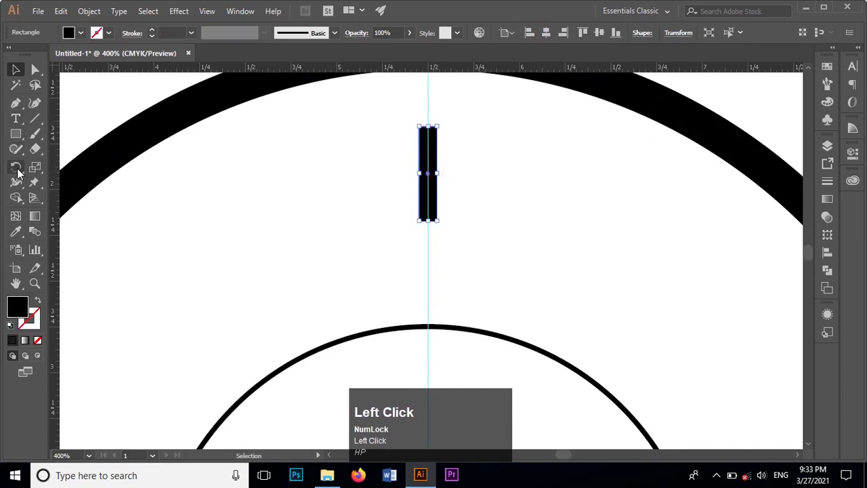
- Repeat the 30-degree rotated copy of the tick around the clock centre
scroll(down, 3)
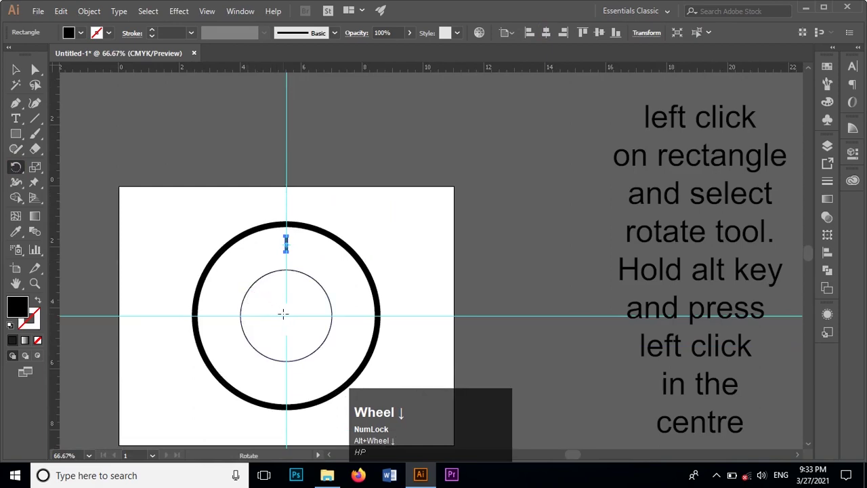
scroll(up, 3)
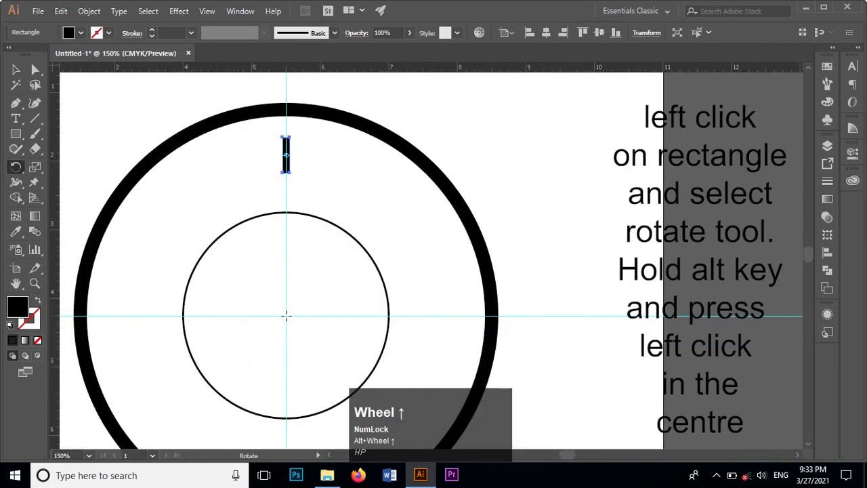
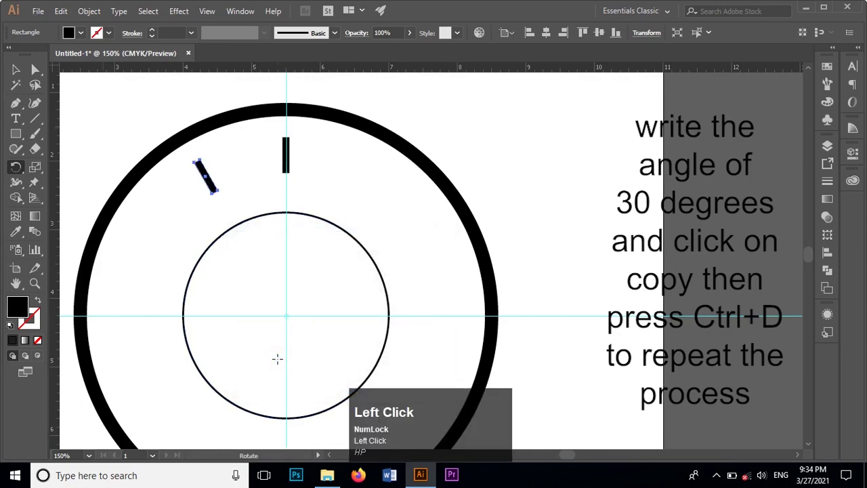
key(ctrl+d)
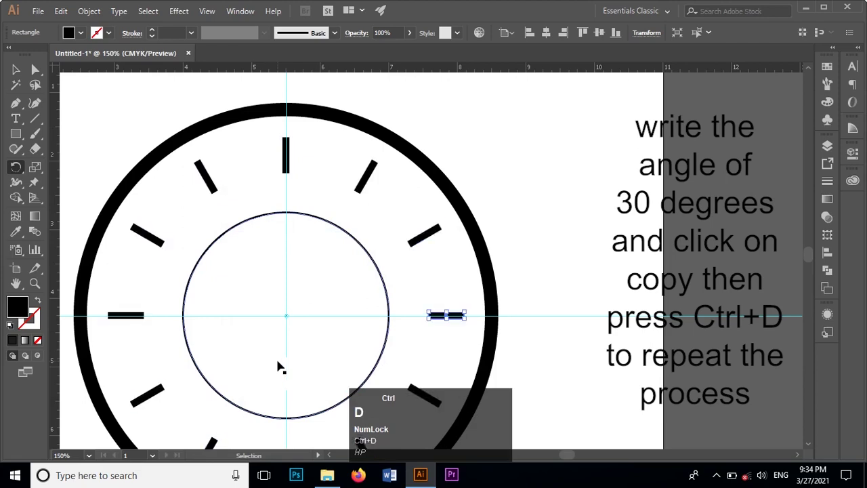
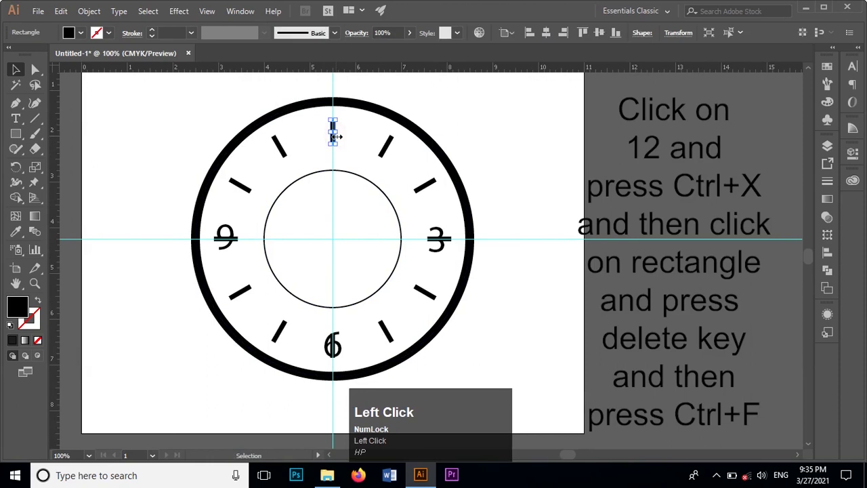
- Delete the ticks behind the 12 and the 3 and paste each numeral back in front
key(Delete)
key(ctrl+f)
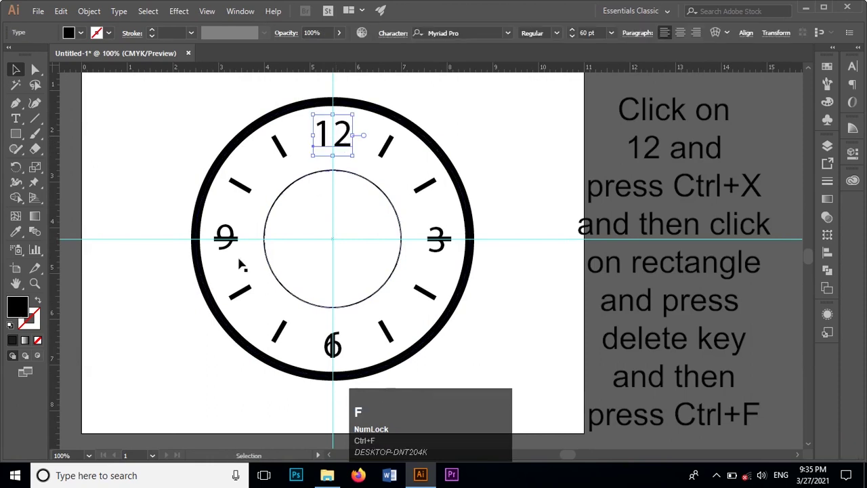
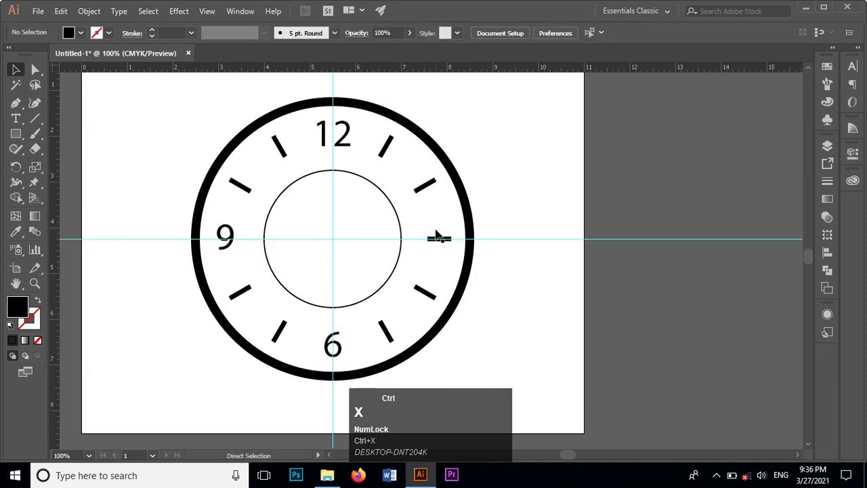
click(445, 238)
key(Delete)
key(ctrl+f)
- Draw a small minute tick and place it below the 12 on the inner circle
click(20, 129)
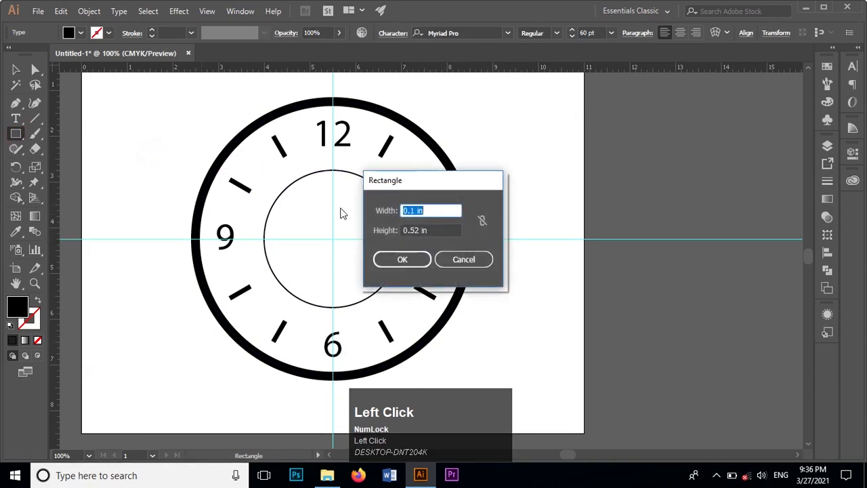
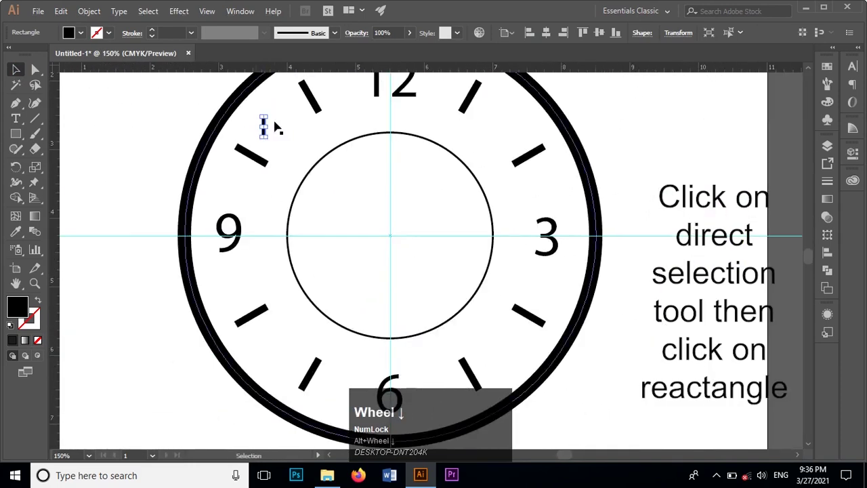
drag(268, 121, 399, 167)
scroll(up, 3)
scroll(up, 3)
scroll(up, 3)
scroll(up, 3)
click(409, 230)
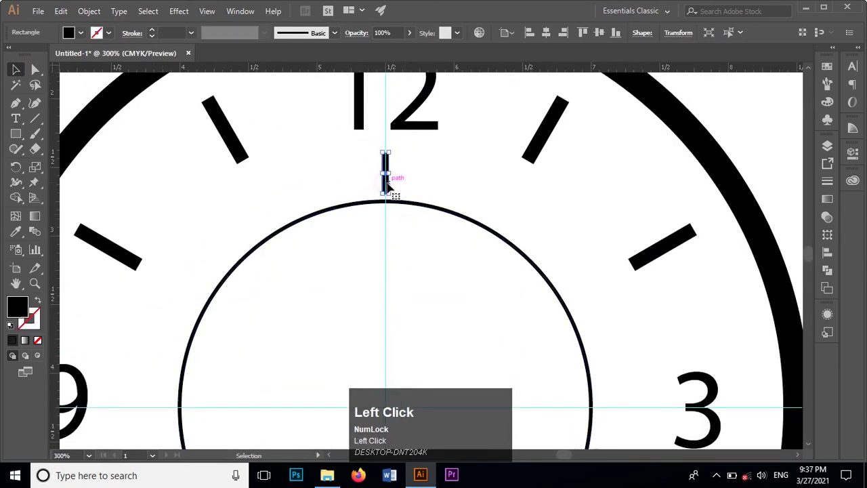
- Rotate-copy the minute tick every 30 degrees around the inner circle
click(553, 37)
scroll(down, 3)
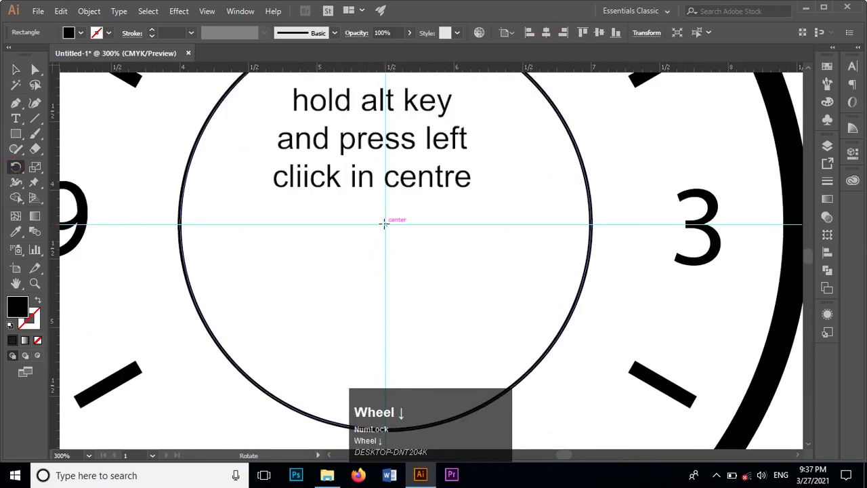
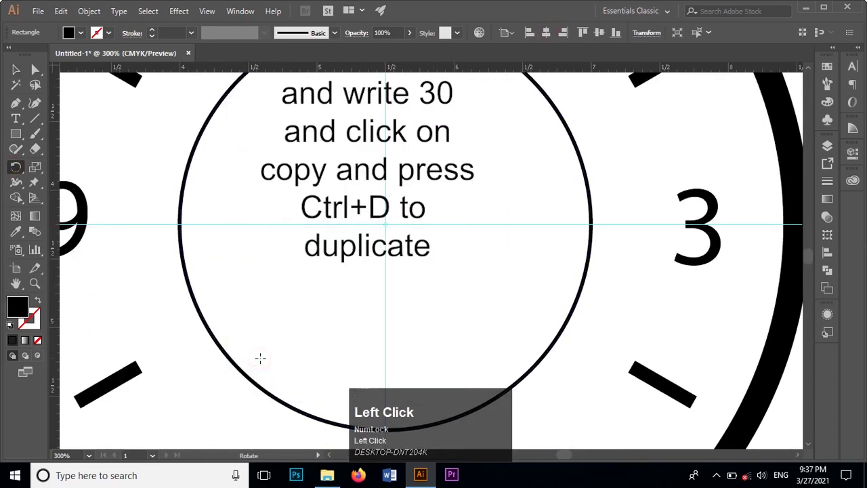
key(ctrl+d)
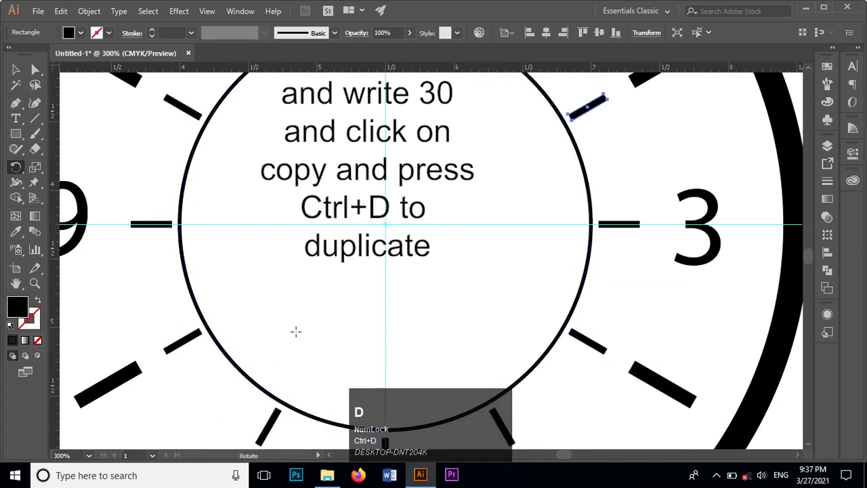
scroll(down, 3)
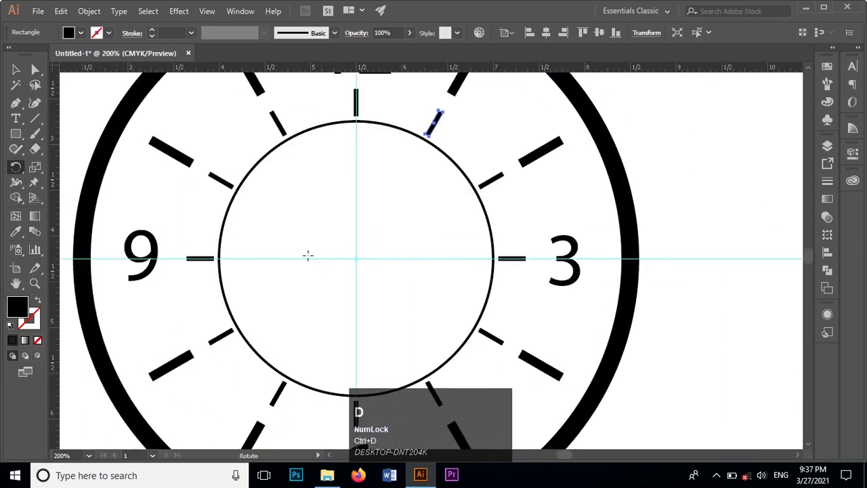
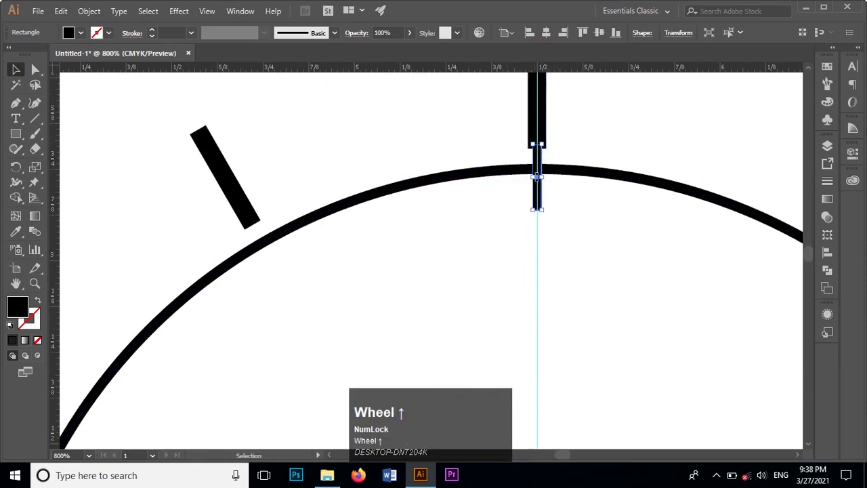
- Move the thin tick onto the 12 o'clock mark and select it for the 6-degree rotation
drag(542, 216, 550, 41)
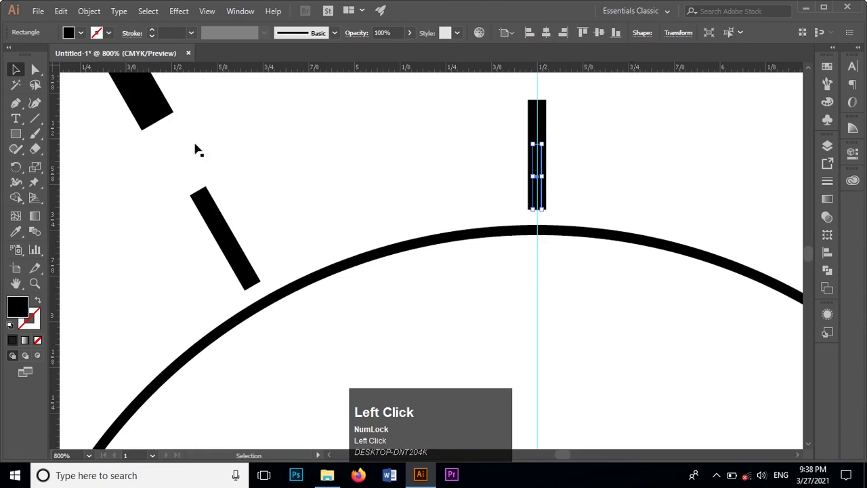
click(18, 172)
scroll(down, 3)
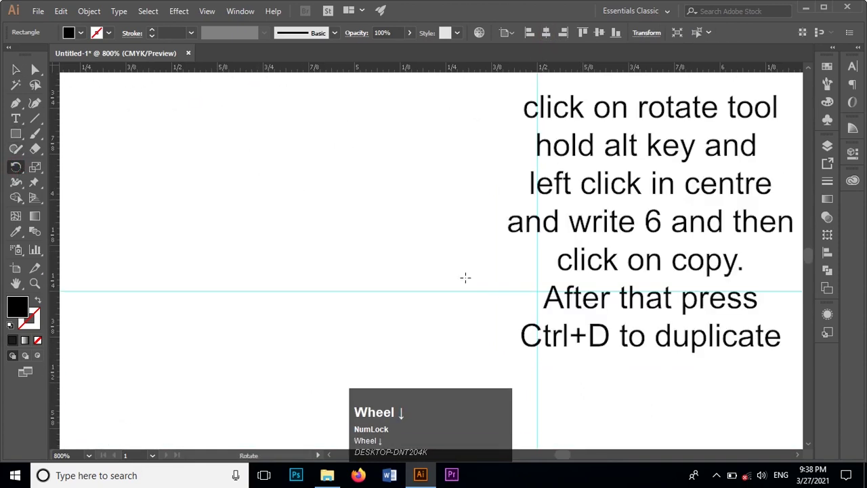
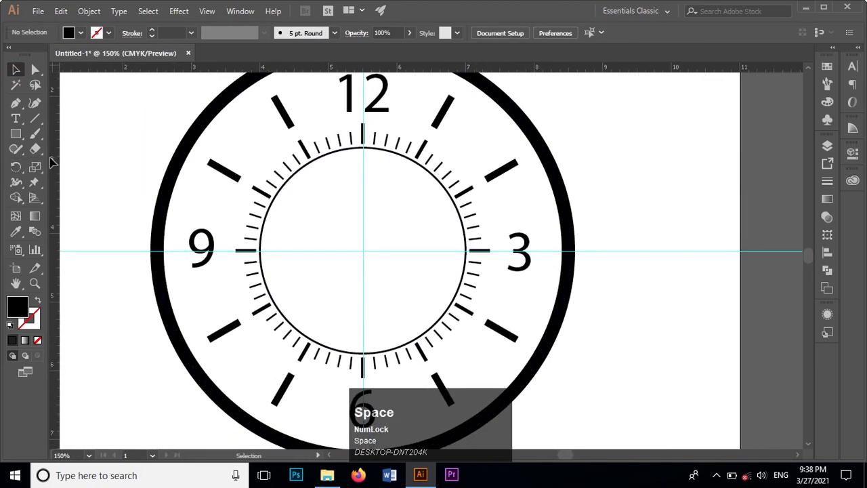
- Place a 0.07 by 1.27 in hand rectangle and select its top corners for scaling to a point
click(25, 142)
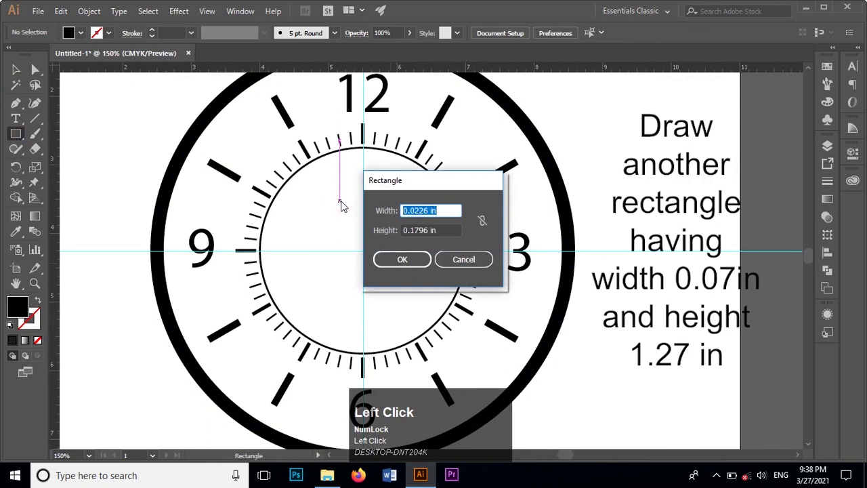
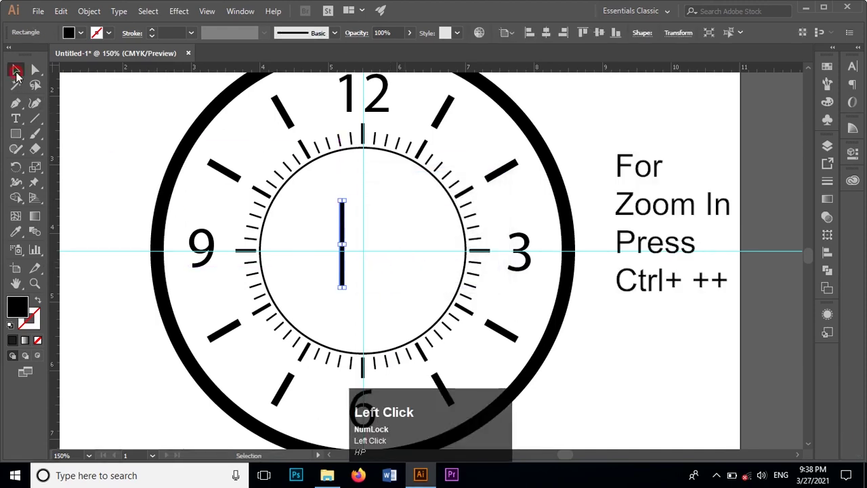
scroll(up, 3)
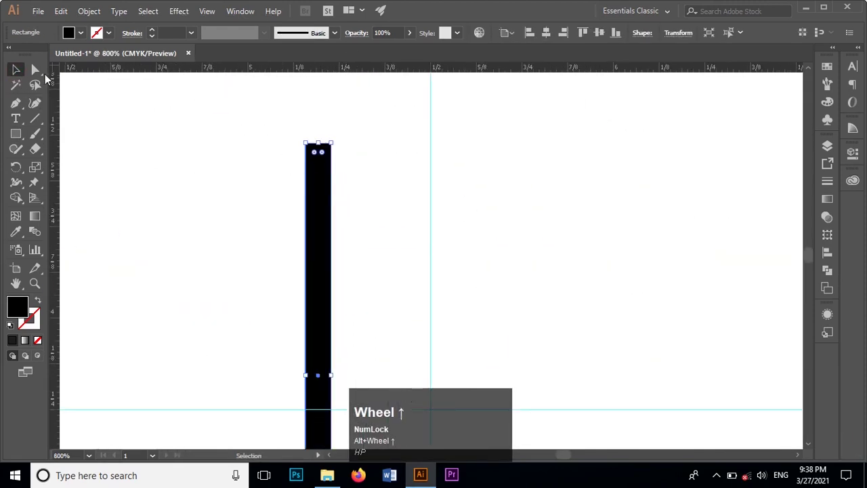
click(46, 79)
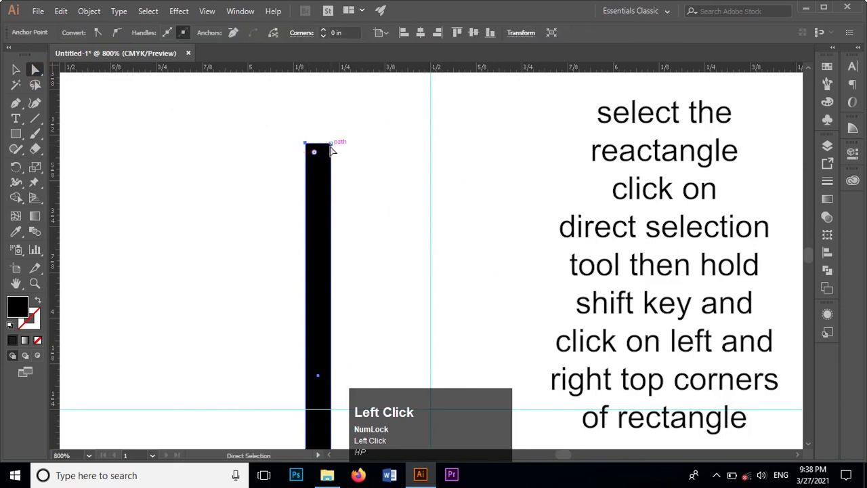
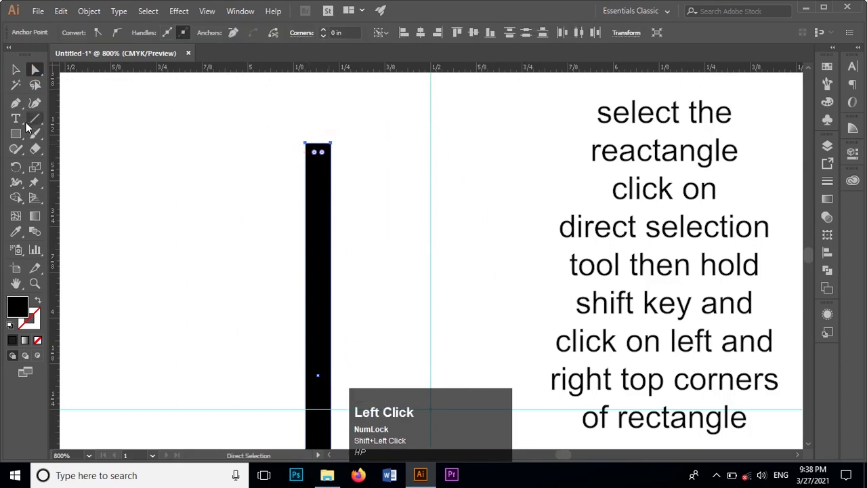
click(40, 170)
scroll(up, 3)
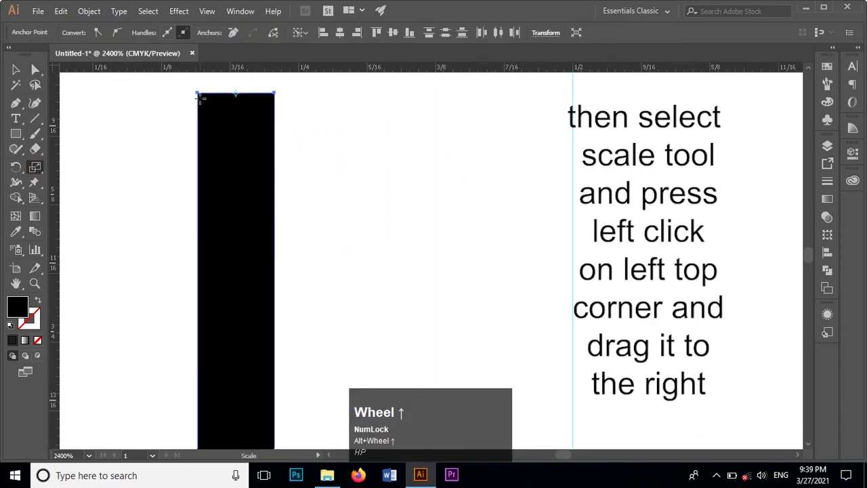
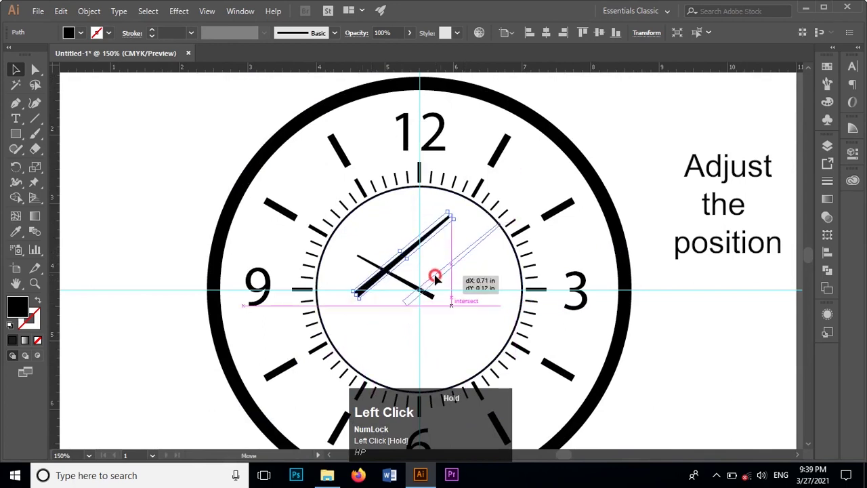
- Nudge the long minute hand with arrow keys so its pivot sits on the clock centre
scroll(up, 3)
click(418, 246)
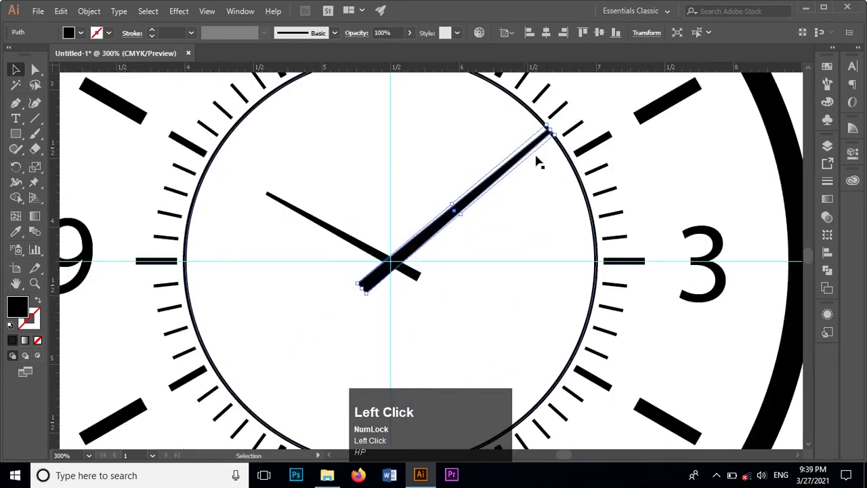
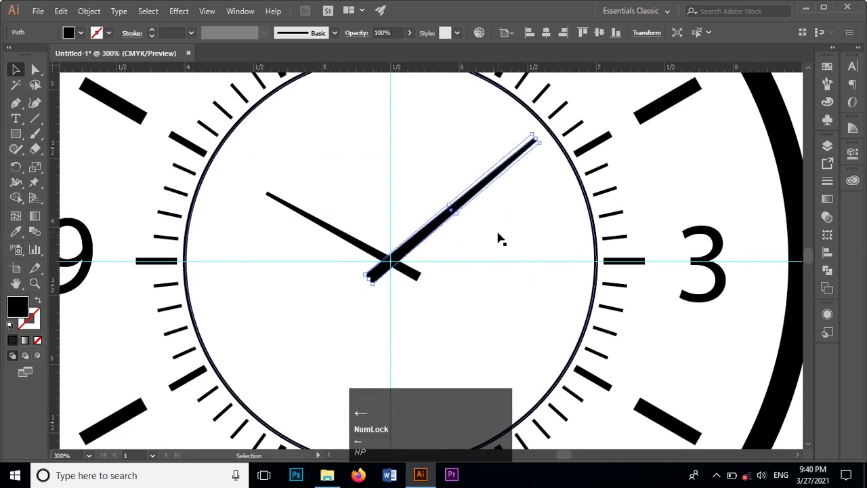
key(Left)
key(Down)
click(466, 288)
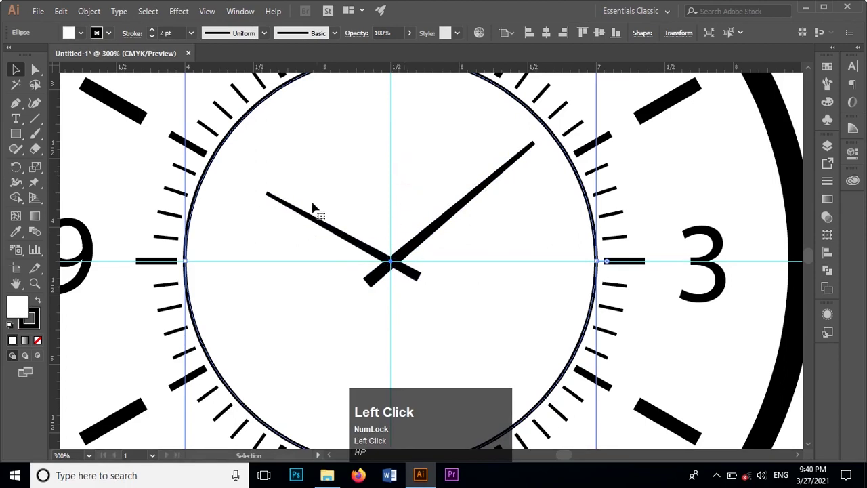
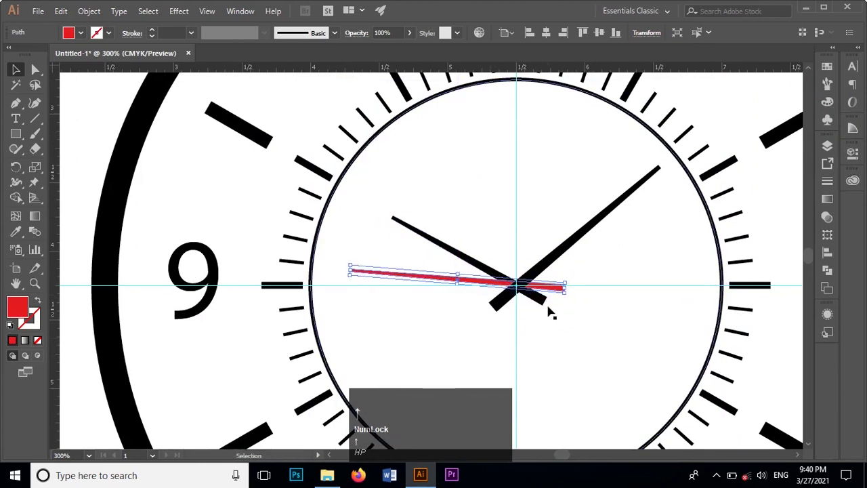
- Bring the red second hand to the front via Arrange > Bring to Front
right_click(497, 287)
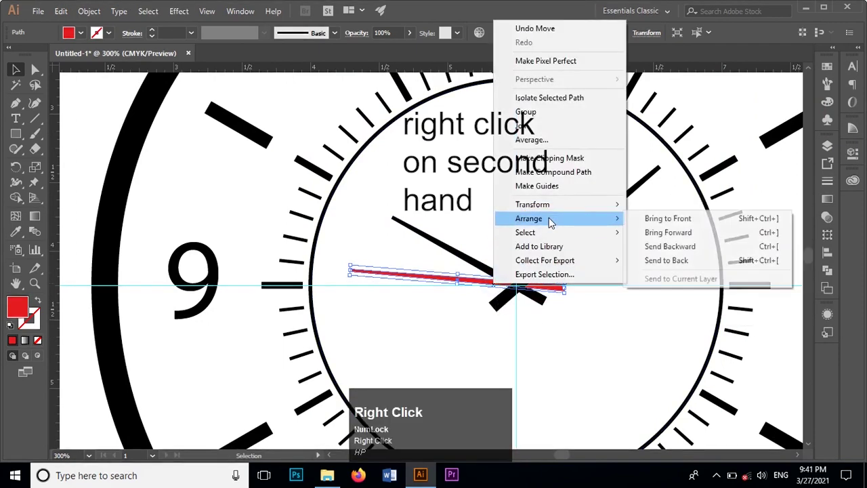
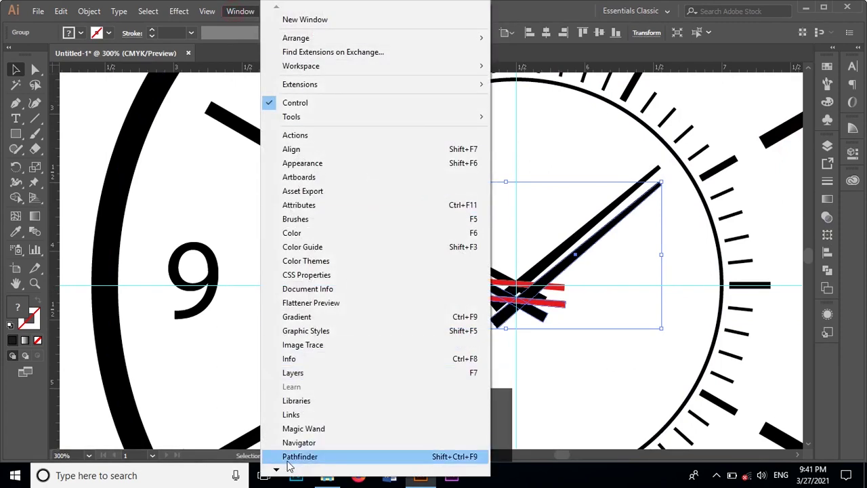
- Fade the offset hand copies to 20% opacity in the Transparency panel
click(281, 474)
scroll(down, 3)
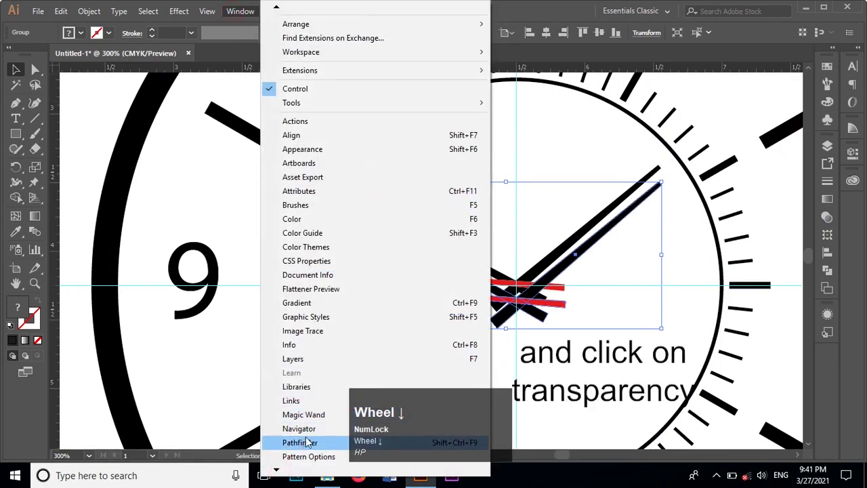
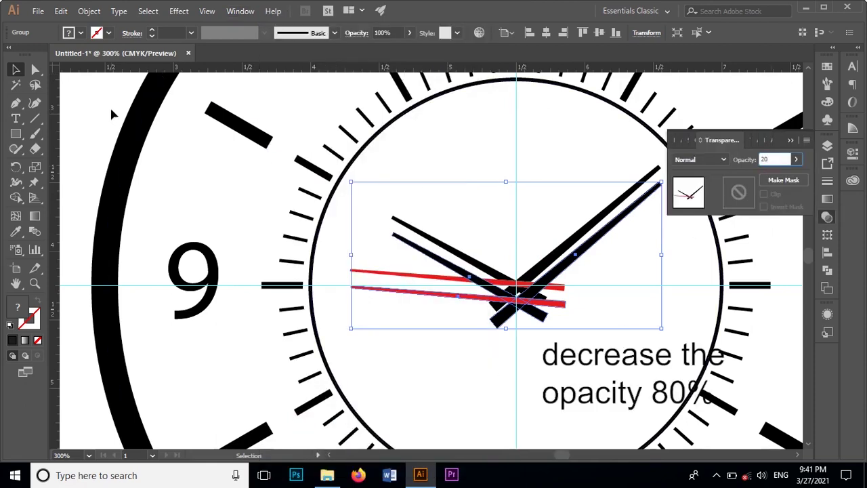
click(855, 339)
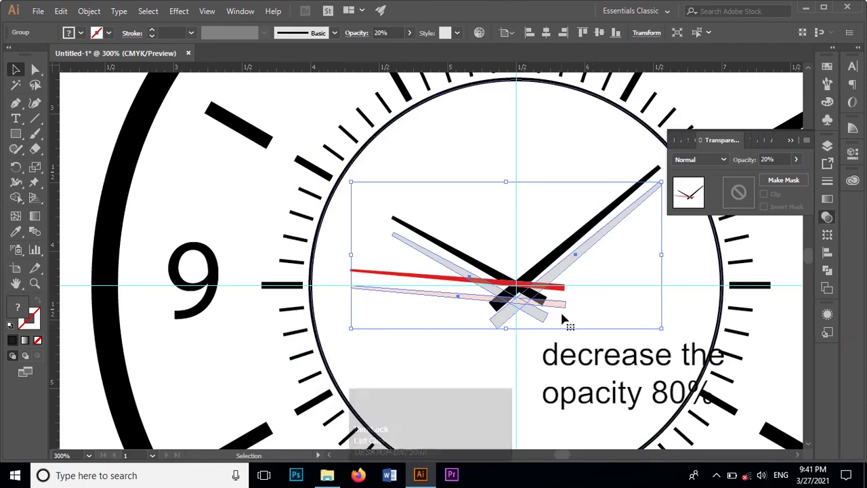
click(565, 338)
- Bring the original solid black and red hands to the front above the shadows
scroll(up, 3)
scroll(up, 3)
click(506, 244)
right_click(505, 241)
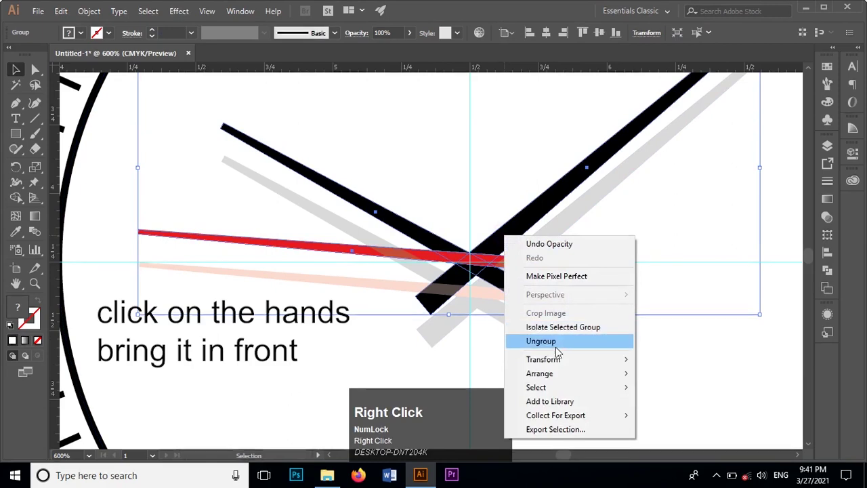
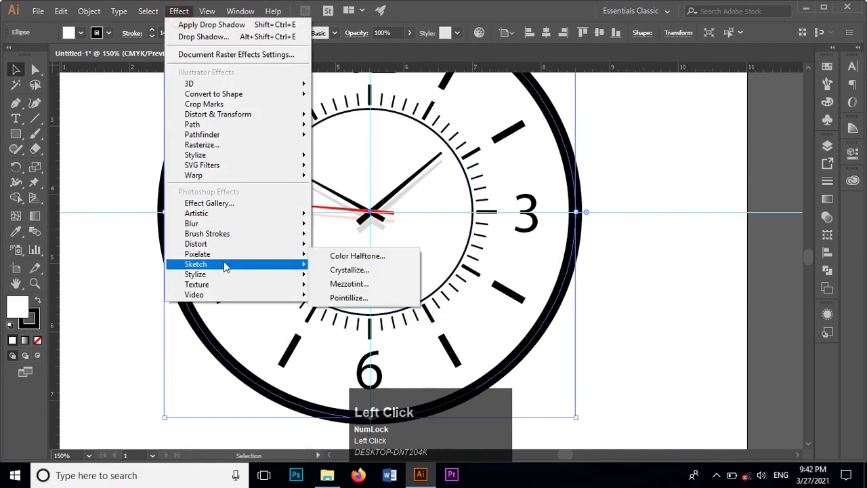
- Give the outer ring a Multiply drop shadow: 50%, offsets 0.08/0.2 in, blur 0.12 in
click(342, 156)
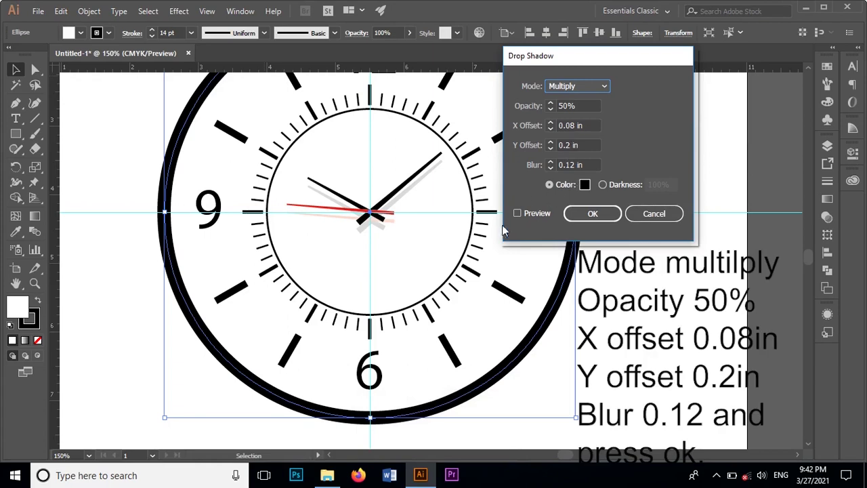
click(519, 219)
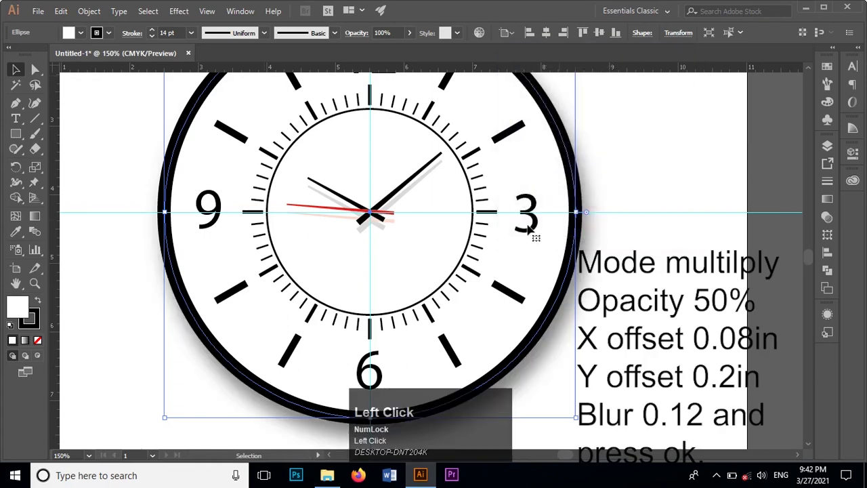